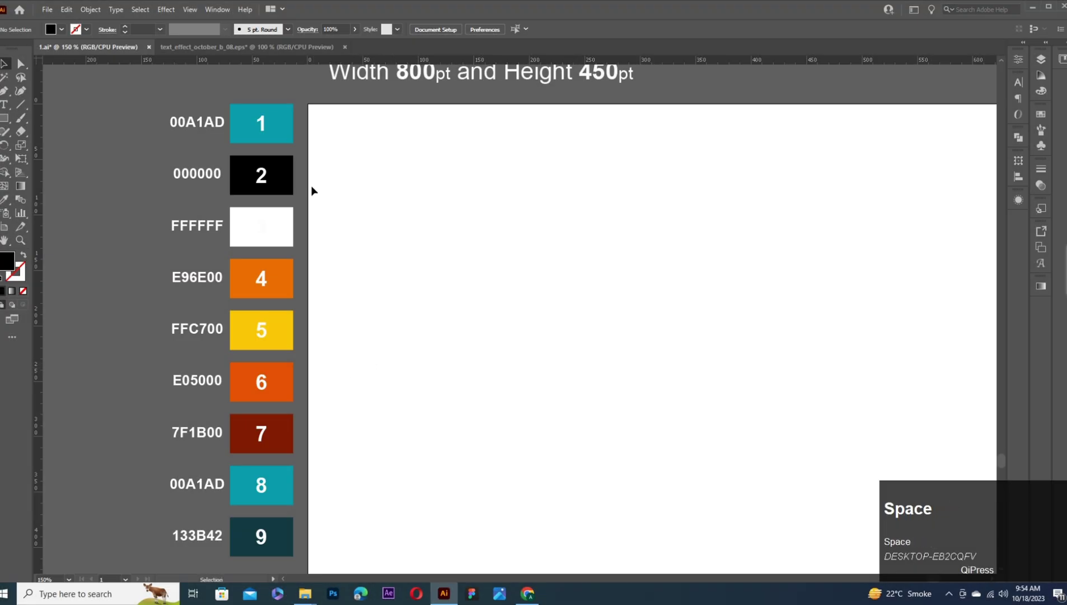
Zoom out so the whole 800×450 artboard is visible.
{"action": "key", "text": "space"}
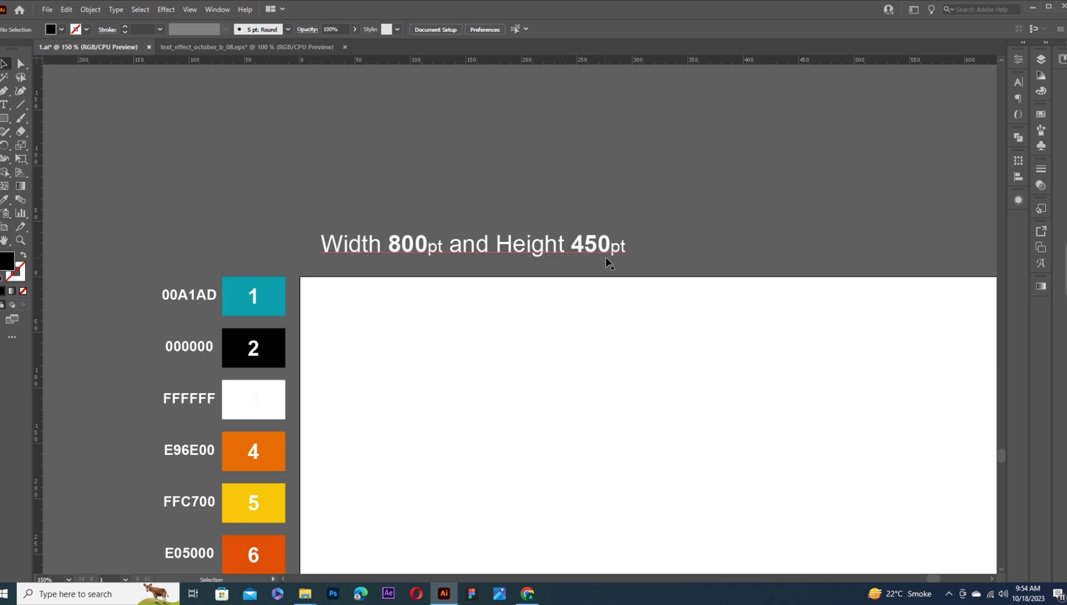
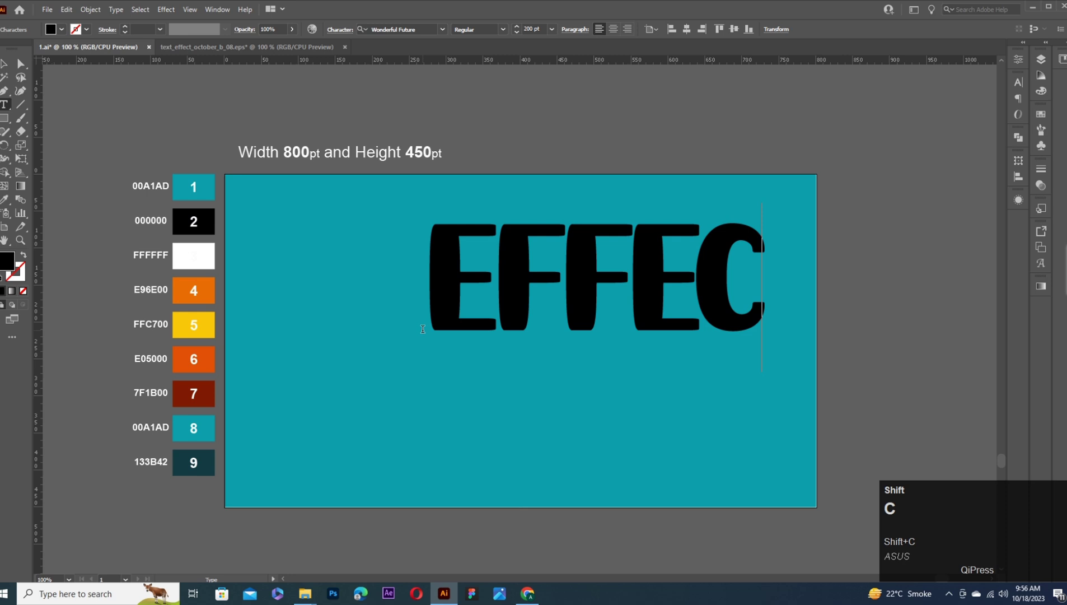
Centre the EFFECT text on the artboard, keeping the Wonderful Future font.
{"action": "left_click_drag", "start_coordinate": [575, 316], "coordinate": [532, 331]}
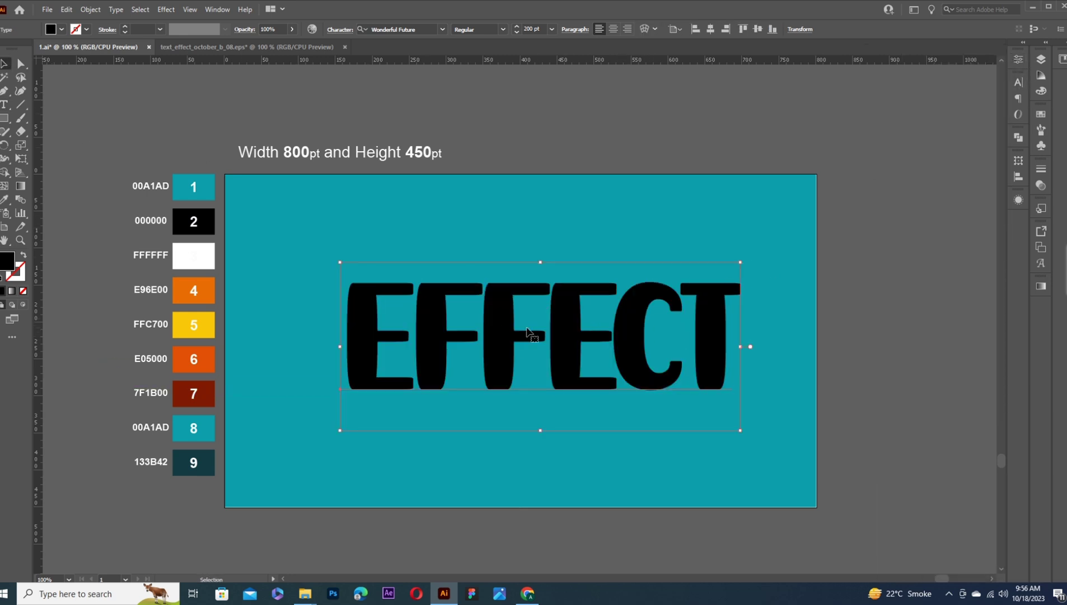
{"action": "left_click", "coordinate": [1020, 62]}
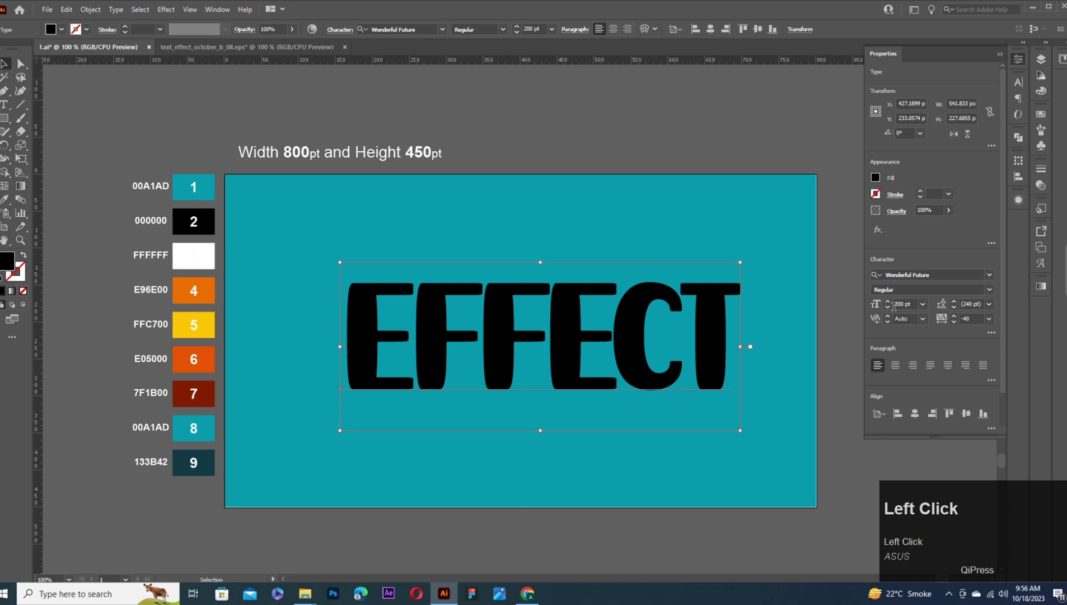
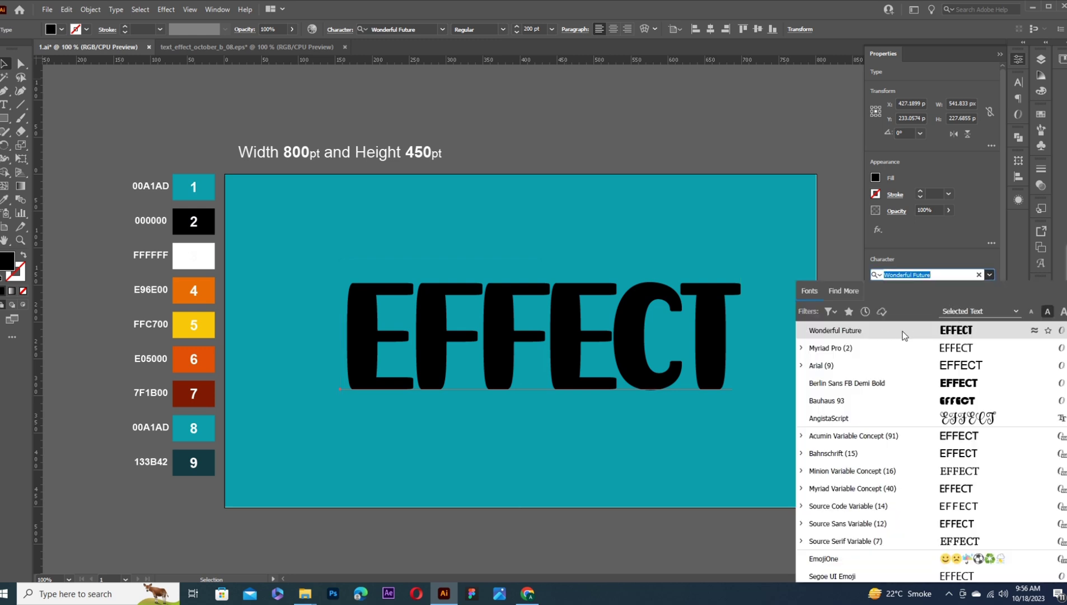
{"action": "left_click", "coordinate": [957, 328]}
{"action": "left_click", "coordinate": [26, 295]}
{"action": "left_click", "coordinate": [1017, 204]}
{"action": "left_click", "coordinate": [218, 11]}
Apply an Arc warp to the lettering from the Appearance panel and confirm the bend.
{"action": "left_click", "coordinate": [954, 311]}
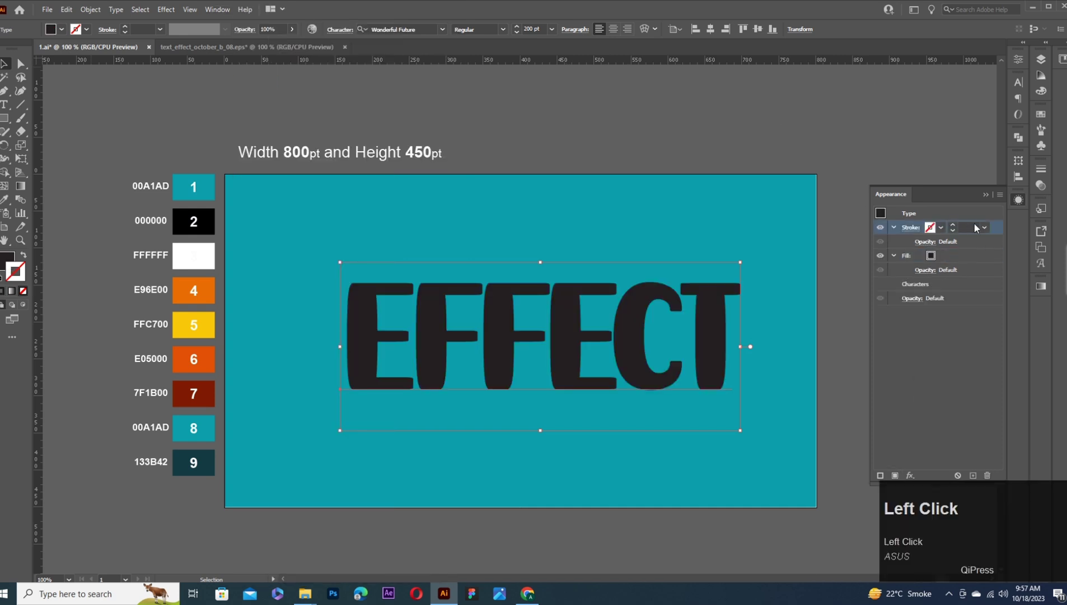
{"action": "left_click", "coordinate": [912, 474]}
{"action": "left_click", "coordinate": [864, 325]}
{"action": "left_click", "coordinate": [526, 214]}
{"action": "key", "text": "7"}
{"action": "left_click", "coordinate": [562, 261]}
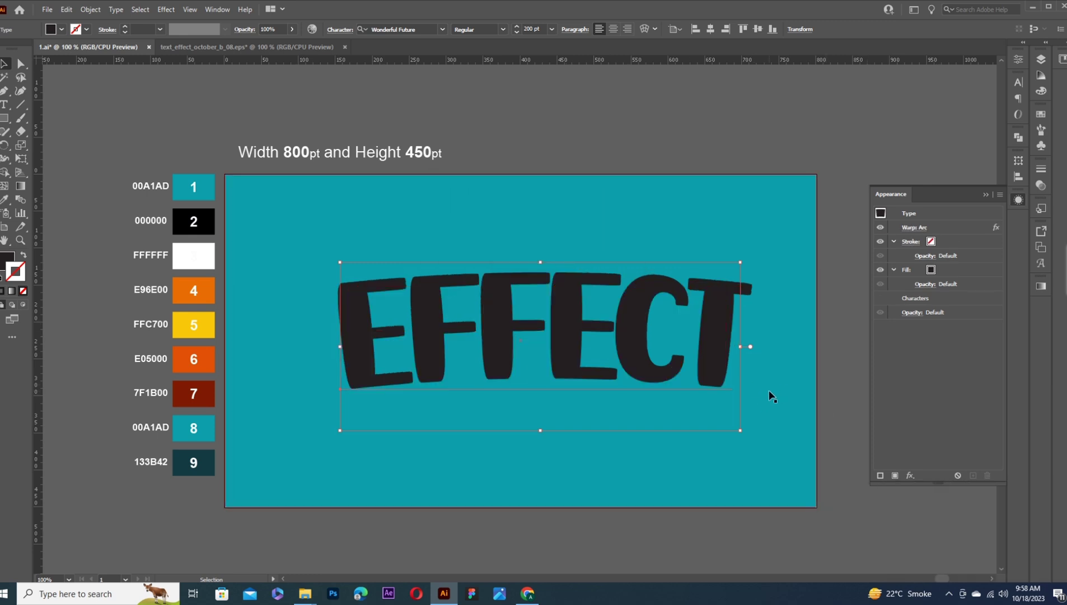
Fill the lettering with a linear gradient of alternating black and white stripe stops.
{"action": "left_click", "coordinate": [947, 271]}
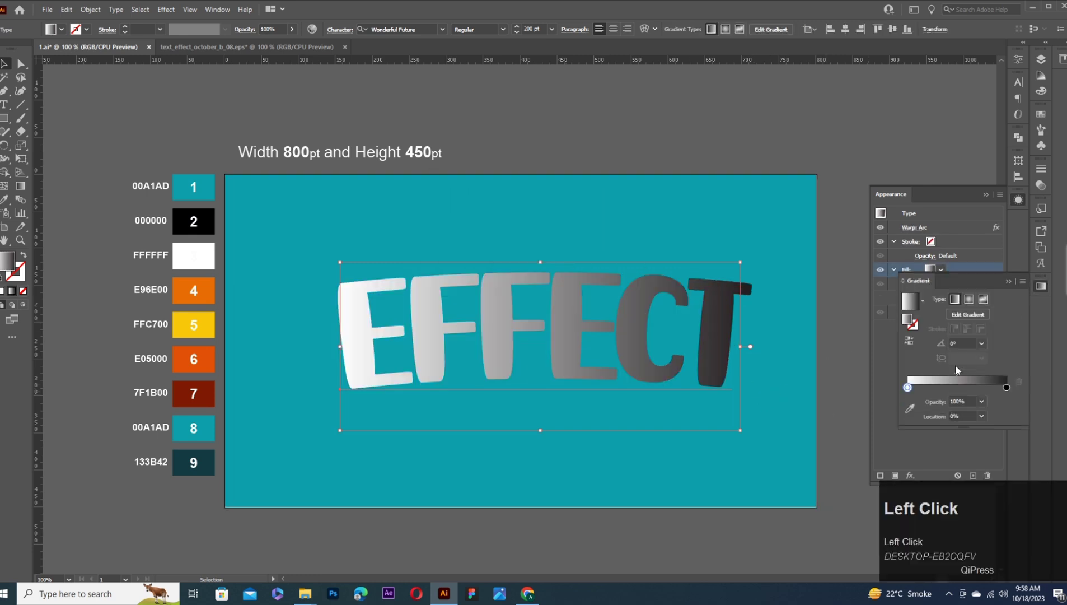
{"action": "left_click", "coordinate": [1009, 389]}
{"action": "left_click_drag", "start_coordinate": [913, 391], "coordinate": [936, 389]}
{"action": "left_click_drag", "start_coordinate": [936, 389], "coordinate": [927, 390]}
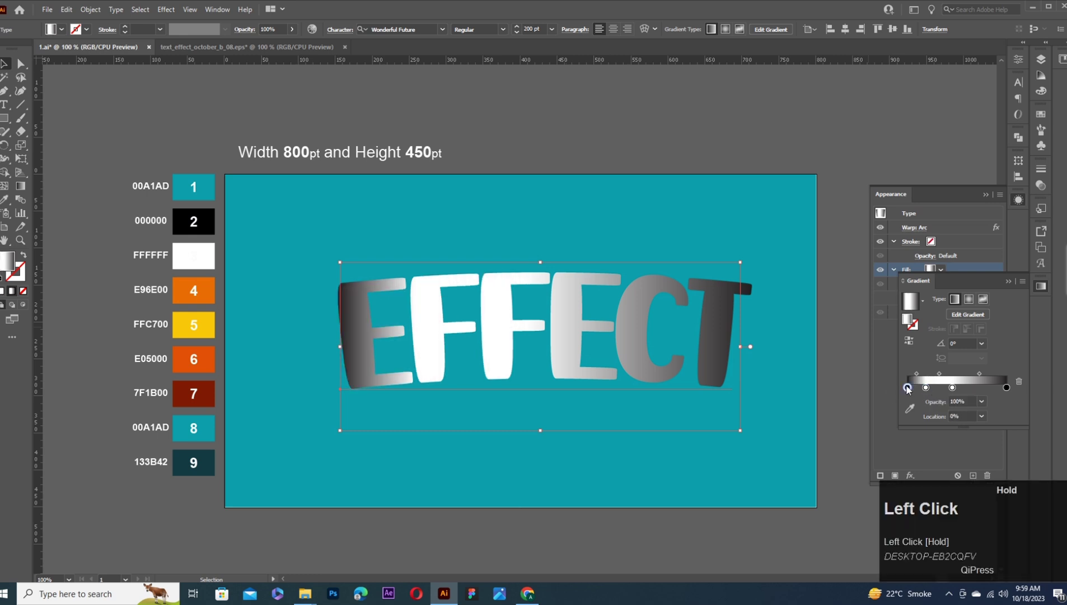
{"action": "left_click_drag", "start_coordinate": [927, 389], "coordinate": [953, 390]}
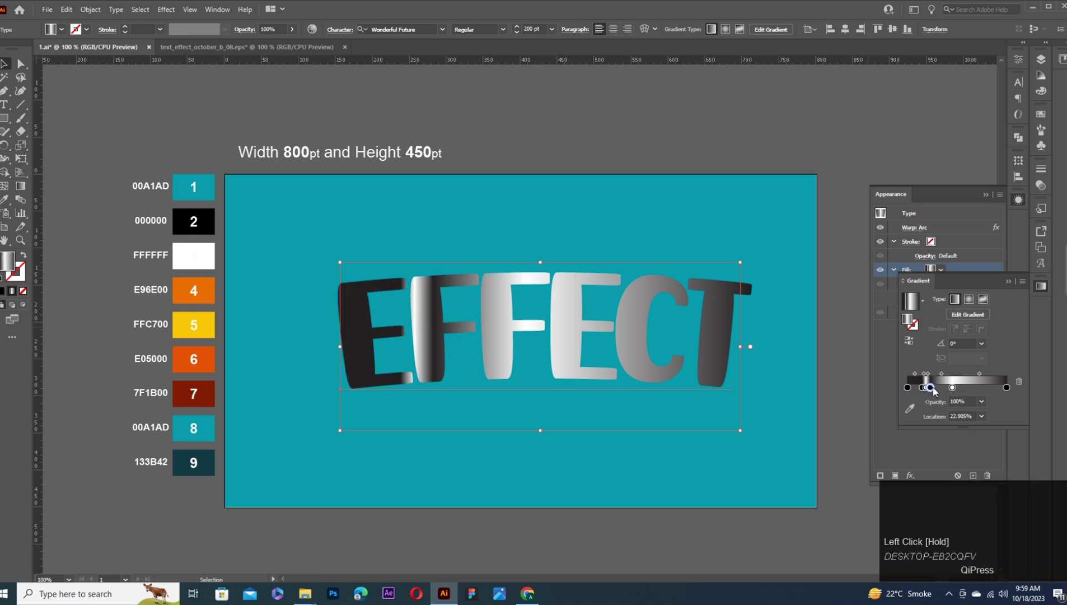
{"action": "left_click_drag", "start_coordinate": [953, 390], "coordinate": [967, 389]}
{"action": "left_click_drag", "start_coordinate": [966, 389], "coordinate": [986, 391]}
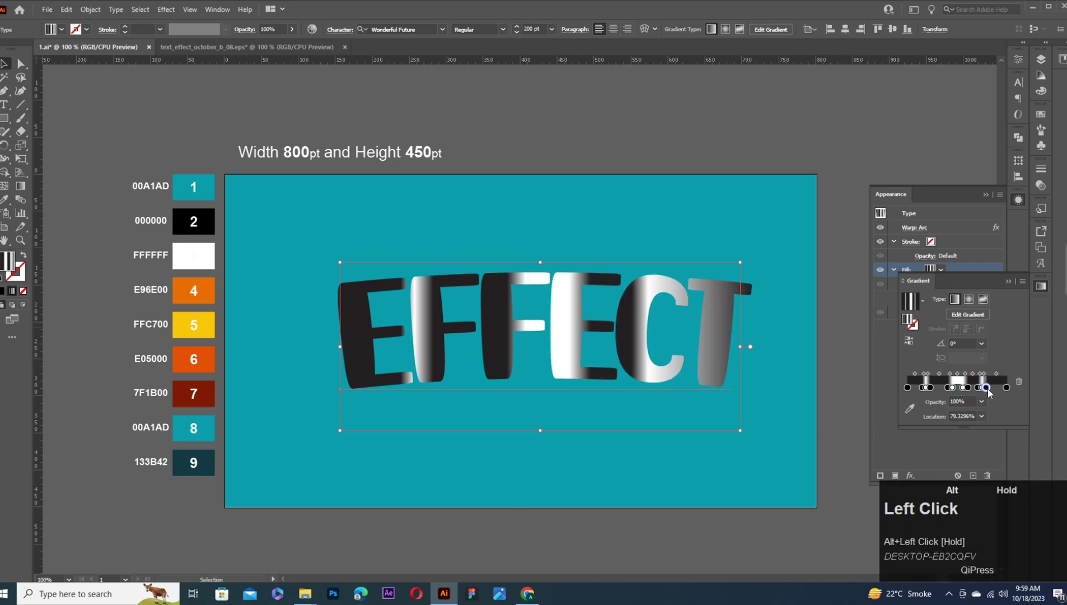
{"action": "left_click_drag", "start_coordinate": [986, 391], "coordinate": [995, 392]}
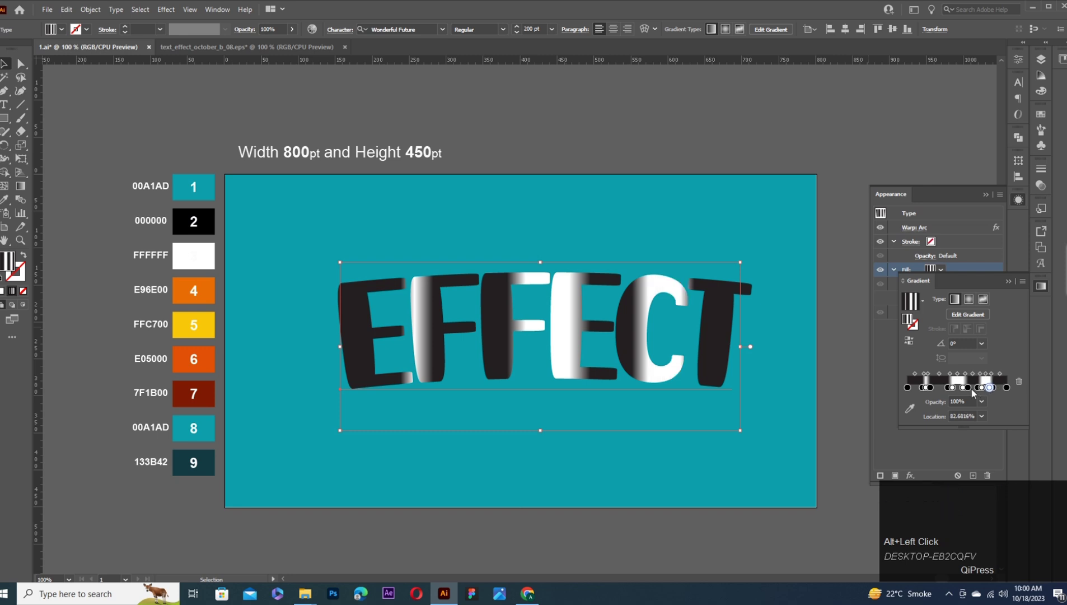
{"action": "left_click_drag", "start_coordinate": [24, 189], "coordinate": [695, 338]}
Add an Offset Path effect of -3.5 to thin the letters inward.
{"action": "left_click", "coordinate": [959, 195]}
{"action": "left_click", "coordinate": [918, 475]}
{"action": "left_click", "coordinate": [868, 267]}
{"action": "type", "text": "-3.5"}
{"action": "left_click", "coordinate": [751, 291]}
Add a Stylize > Inner Glow effect to the letters.
{"action": "left_click", "coordinate": [916, 477]}
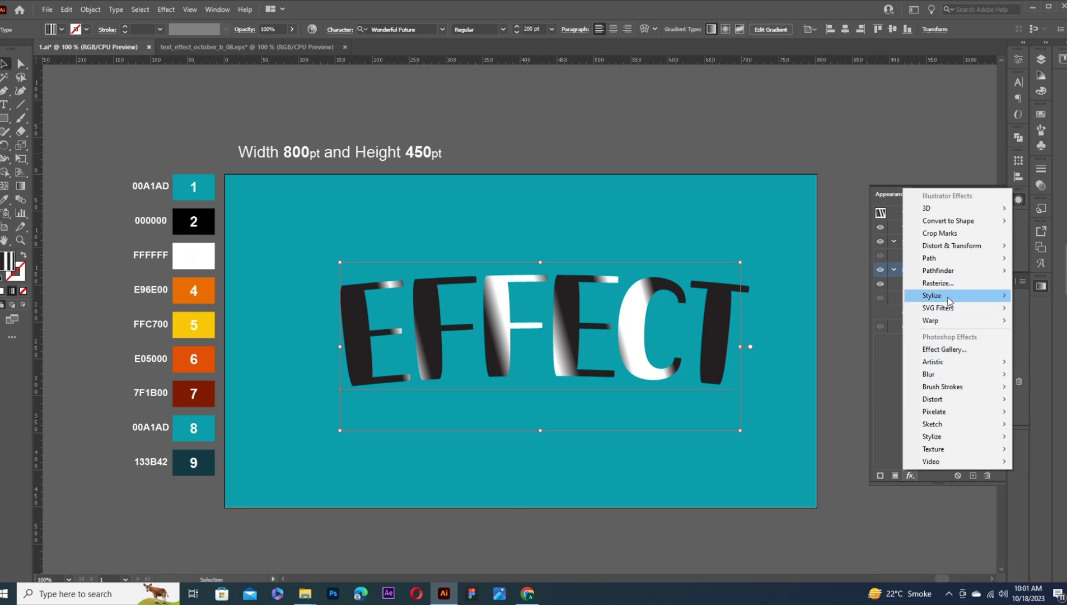
{"action": "left_click", "coordinate": [916, 480]}
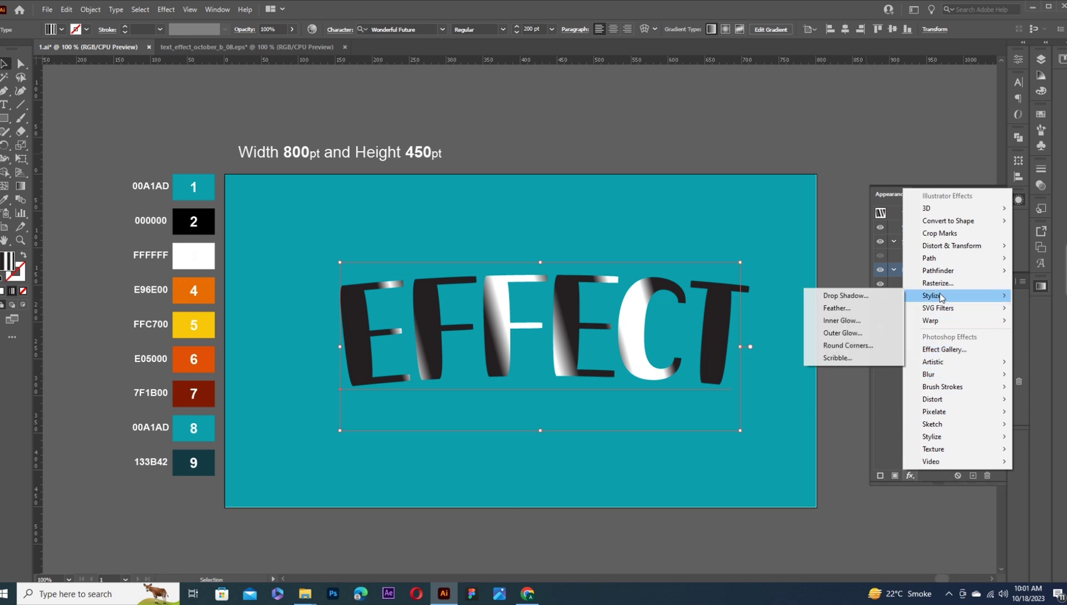
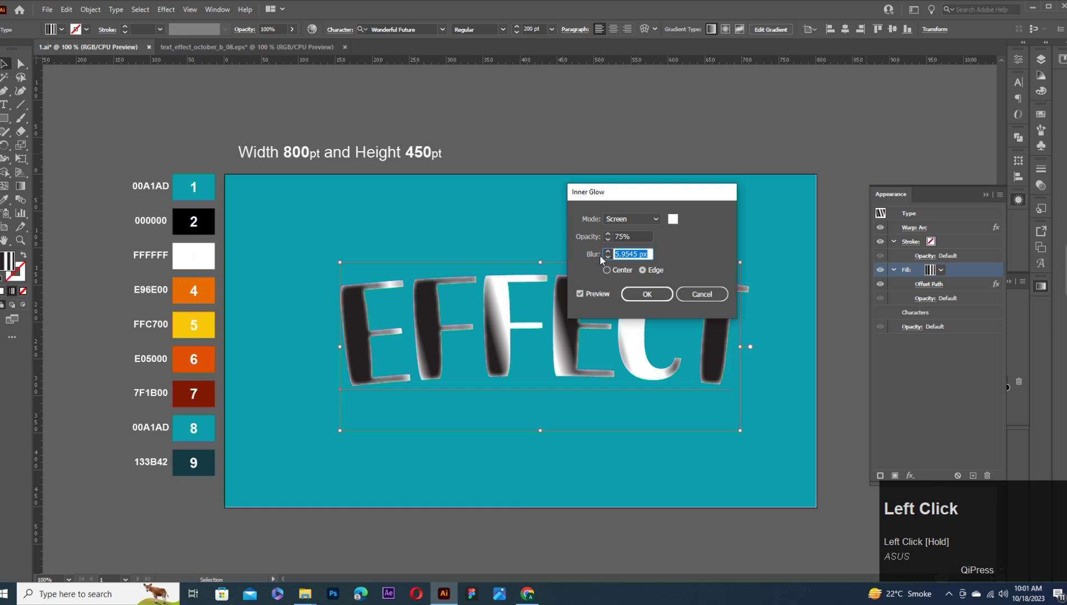
{"action": "key", "text": "6"}
Set the fill's opacity to 39% with Screen blending mode.
{"action": "left_click", "coordinate": [652, 292]}
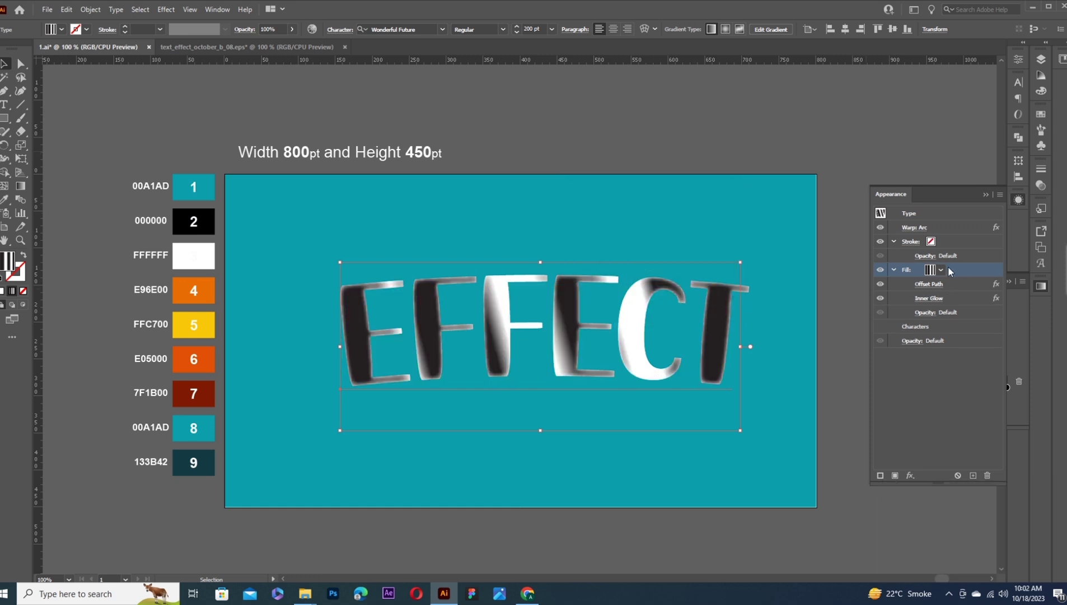
{"action": "left_click", "coordinate": [931, 318]}
{"action": "type", "text": "39"}
{"action": "left_click", "coordinate": [855, 335]}
{"action": "left_click", "coordinate": [847, 421]}
{"action": "left_click", "coordinate": [951, 276]}
Duplicate the glowing fill and tilt its gradient stripes to about 15°.
{"action": "left_click_drag", "start_coordinate": [957, 275], "coordinate": [975, 457]}
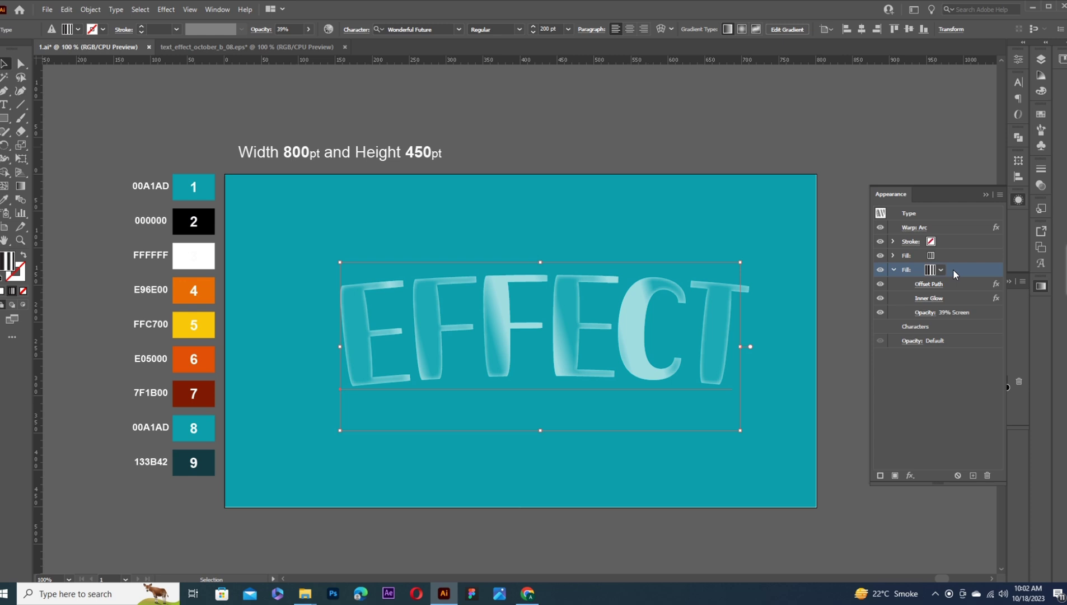
{"action": "left_click_drag", "start_coordinate": [1022, 315], "coordinate": [933, 391]}
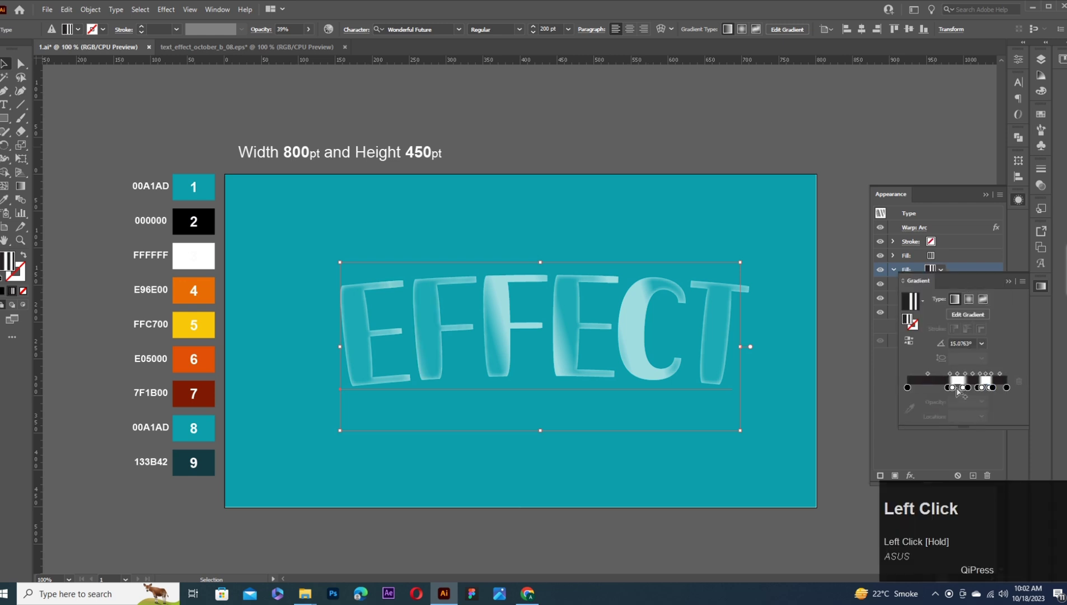
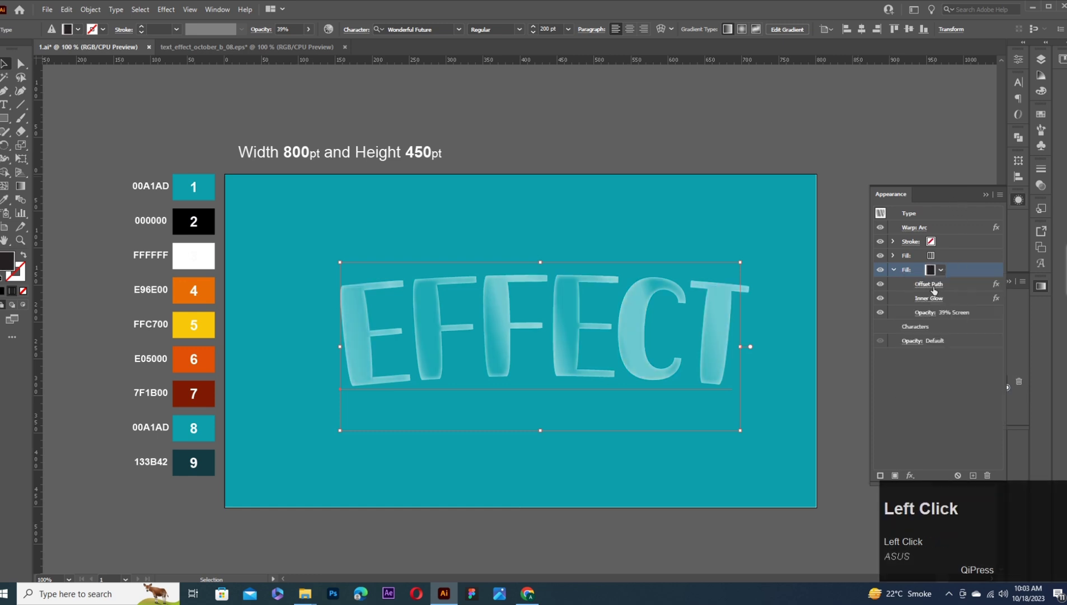
Widen the offset path to 9.5 and adjust the white Screen fill's settings.
{"action": "type", "text": "9.5"}
{"action": "left_click", "coordinate": [746, 295]}
{"action": "left_click", "coordinate": [933, 316]}
{"action": "key", "text": "1"}
{"action": "left_click", "coordinate": [983, 346]}
{"action": "left_click", "coordinate": [961, 273]}
{"action": "left_click", "coordinate": [967, 275]}
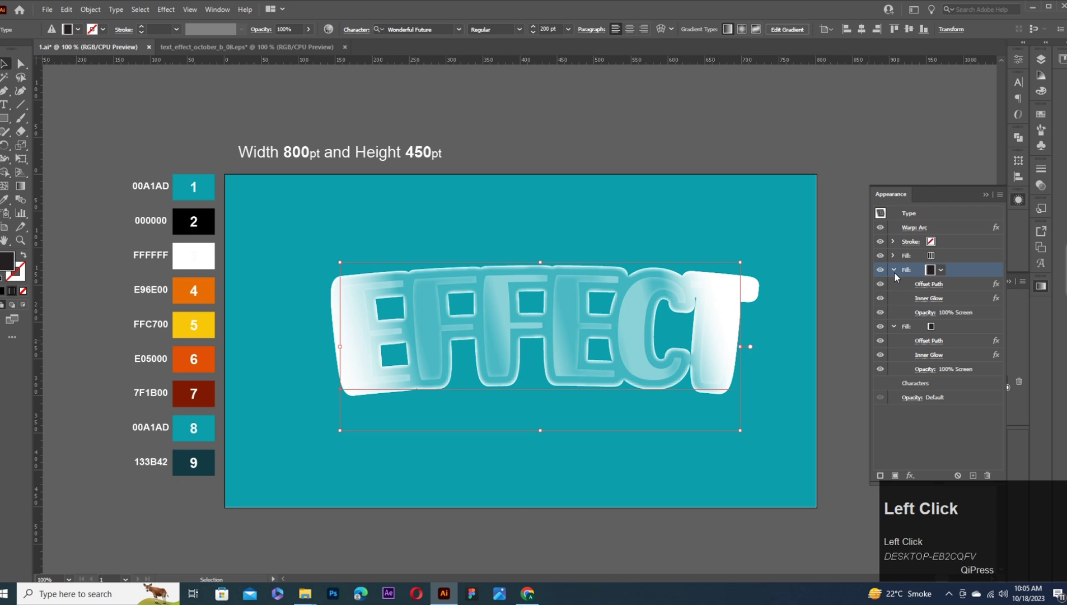
Hide the upper fills and edit the outer fill's white-to-black gradient stops.
{"action": "left_click", "coordinate": [1023, 318]}
{"action": "left_click", "coordinate": [939, 405]}
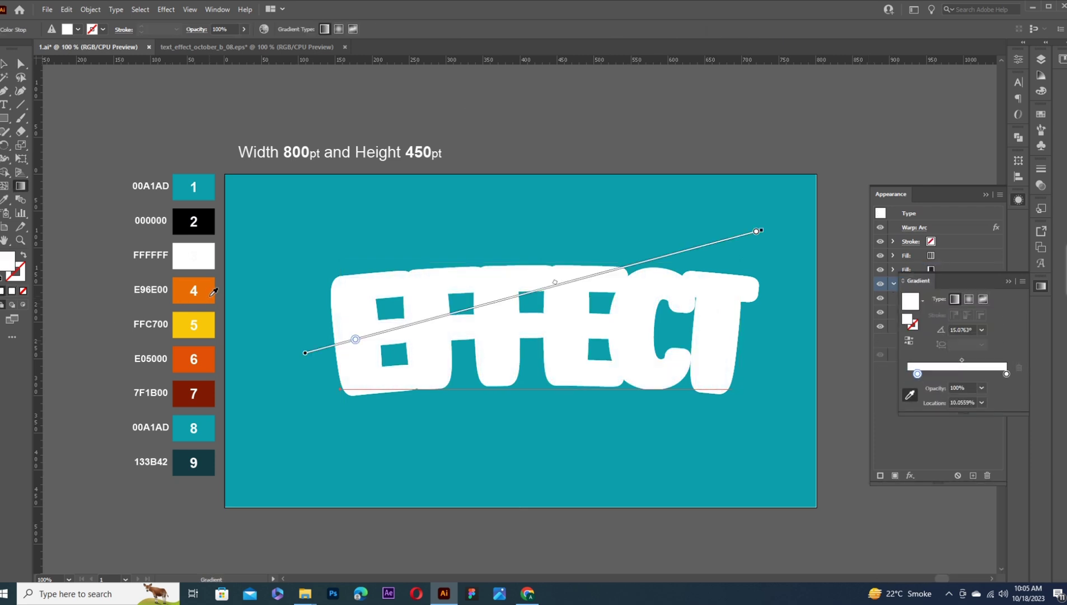
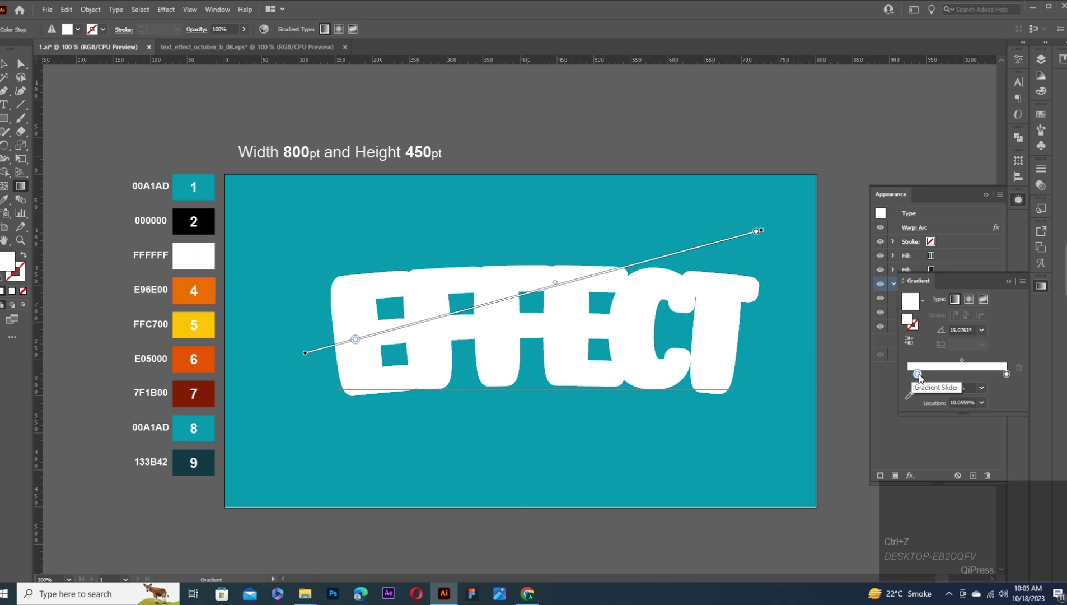
{"action": "left_click", "coordinate": [923, 377]}
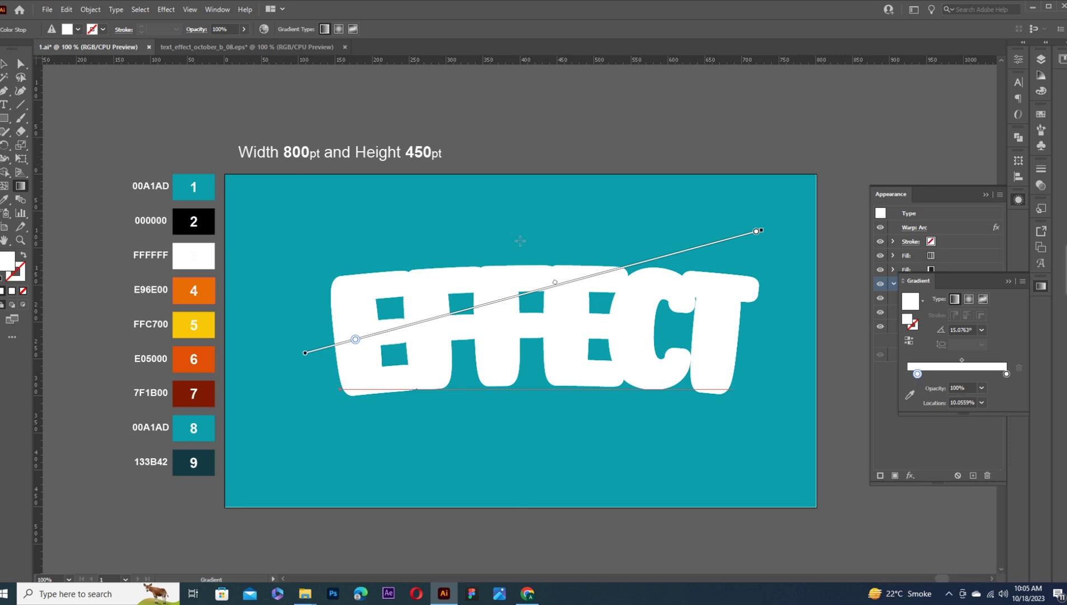
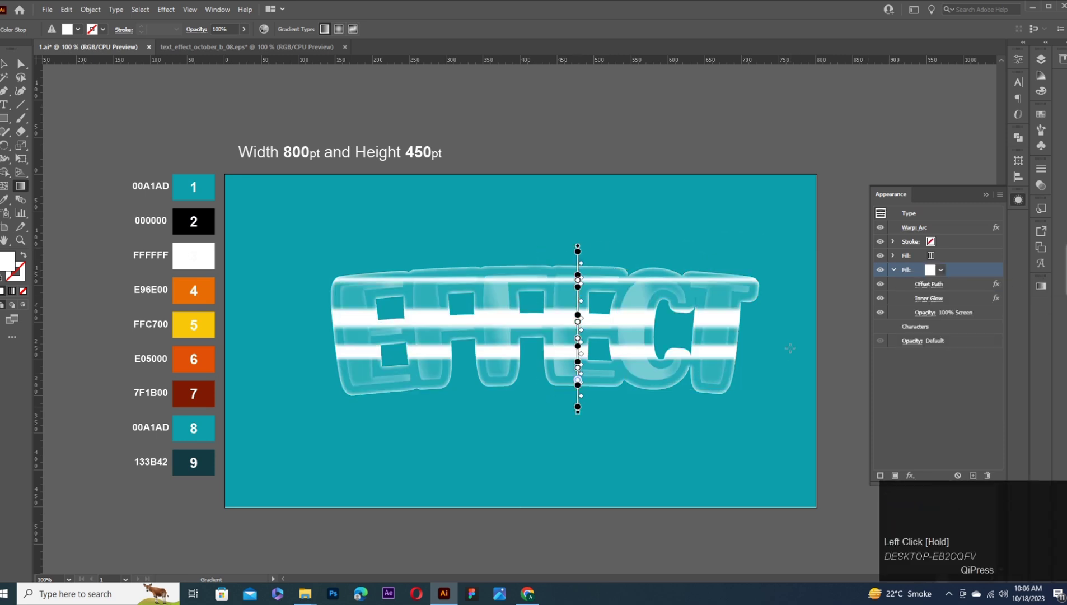
{"action": "key", "text": "ctrl+z"}
{"action": "left_click", "coordinate": [958, 271]}
{"action": "left_click", "coordinate": [6, 69]}
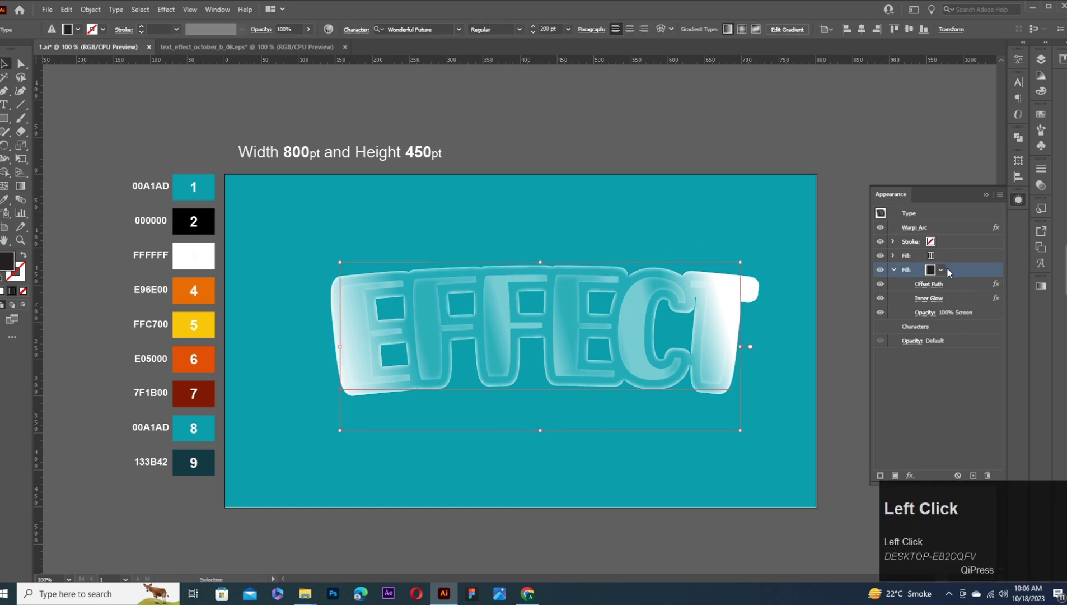
Duplicate the white gradient fill and give the copy an orange-to-yellow gradient.
{"action": "left_click_drag", "start_coordinate": [26, 190], "coordinate": [978, 475]}
{"action": "left_click", "coordinate": [978, 476]}
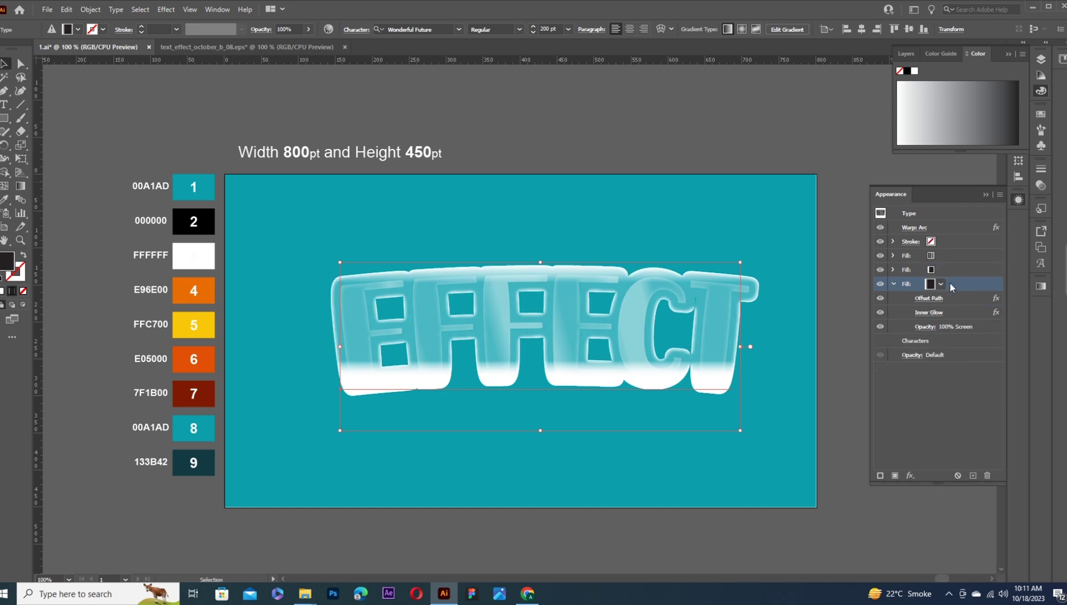
{"action": "left_click_drag", "start_coordinate": [1046, 291], "coordinate": [936, 315]}
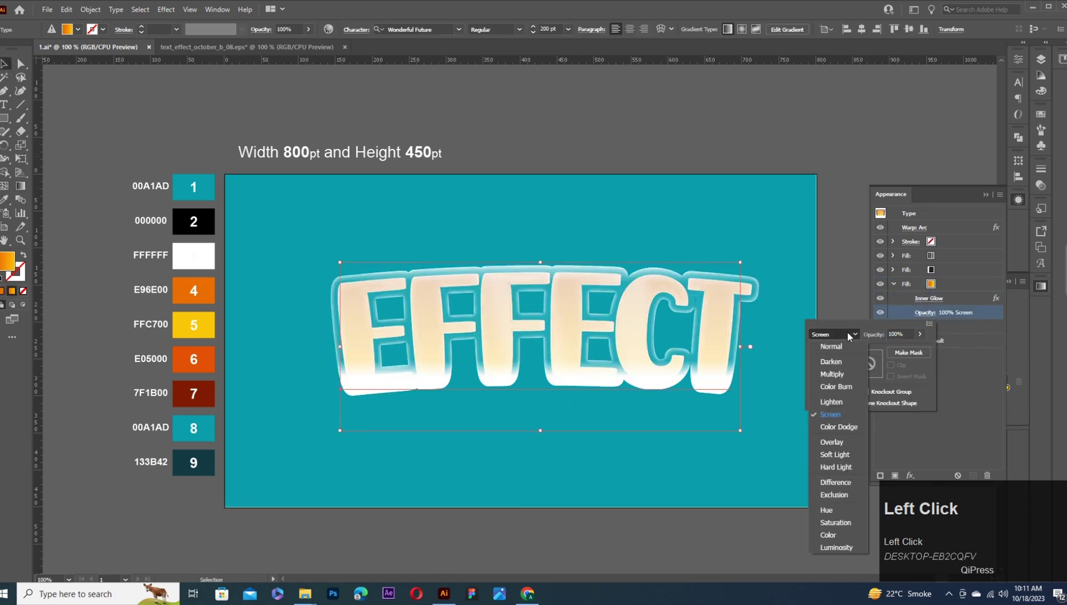
Set the orange fill to Normal blending and duplicate it twice, one copy with its Transform.
{"action": "left_click", "coordinate": [850, 344]}
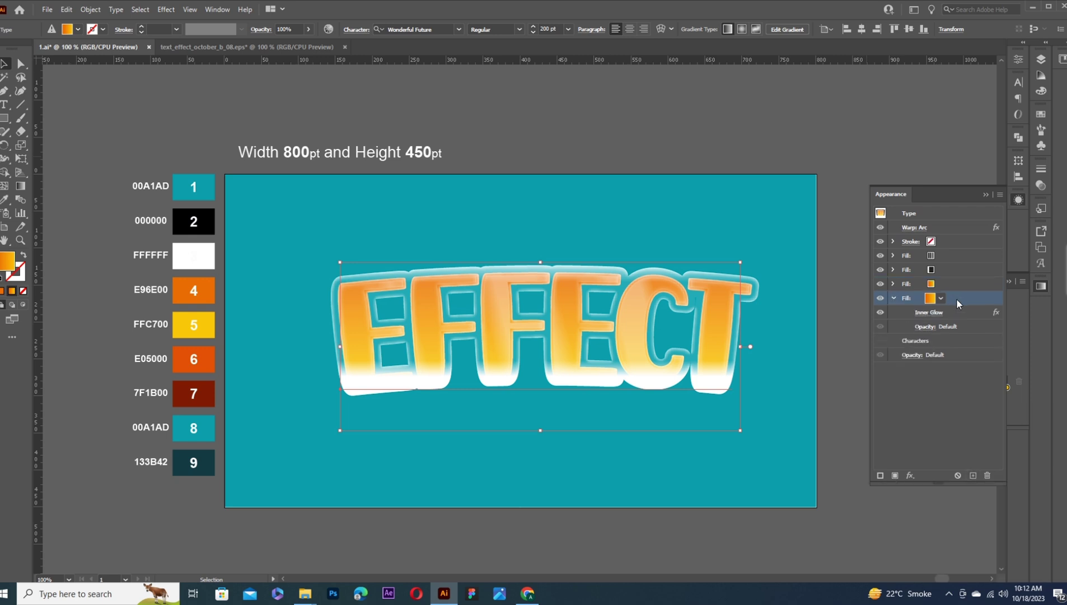
{"action": "left_click", "coordinate": [8, 202]}
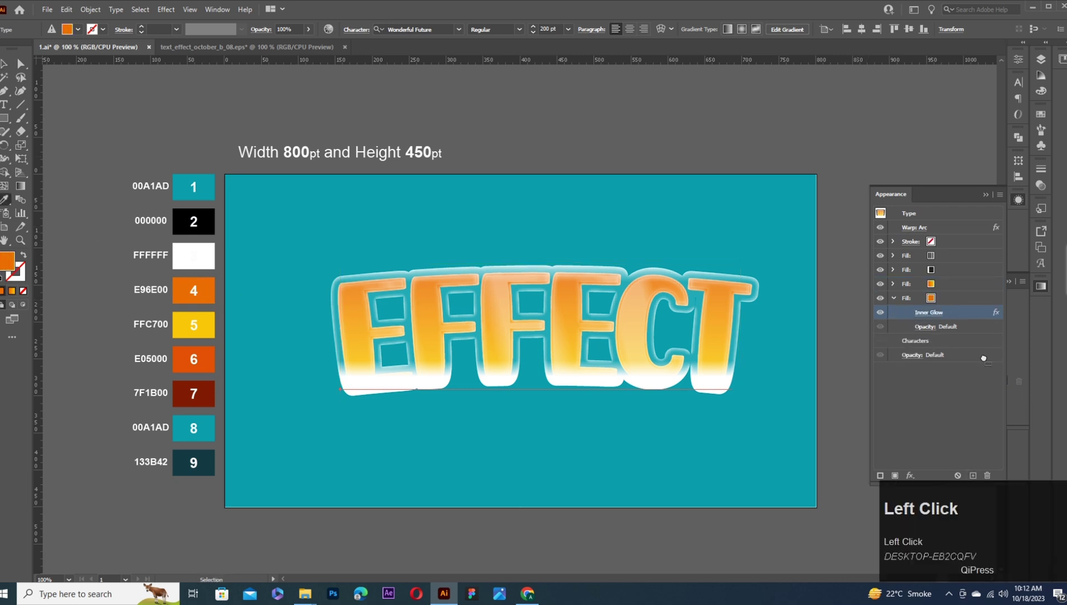
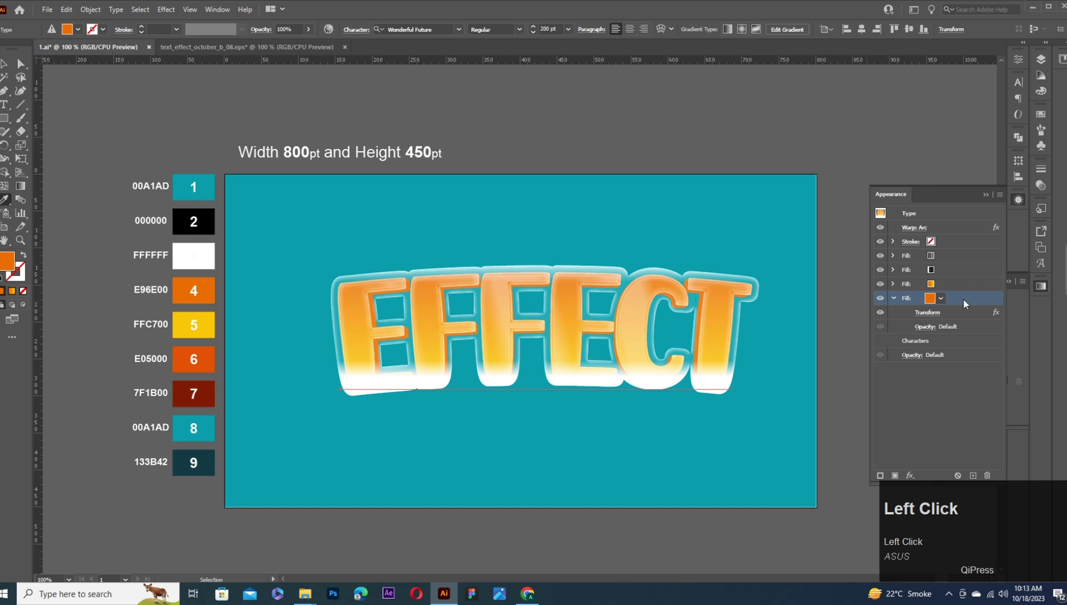
{"action": "left_click", "coordinate": [978, 476]}
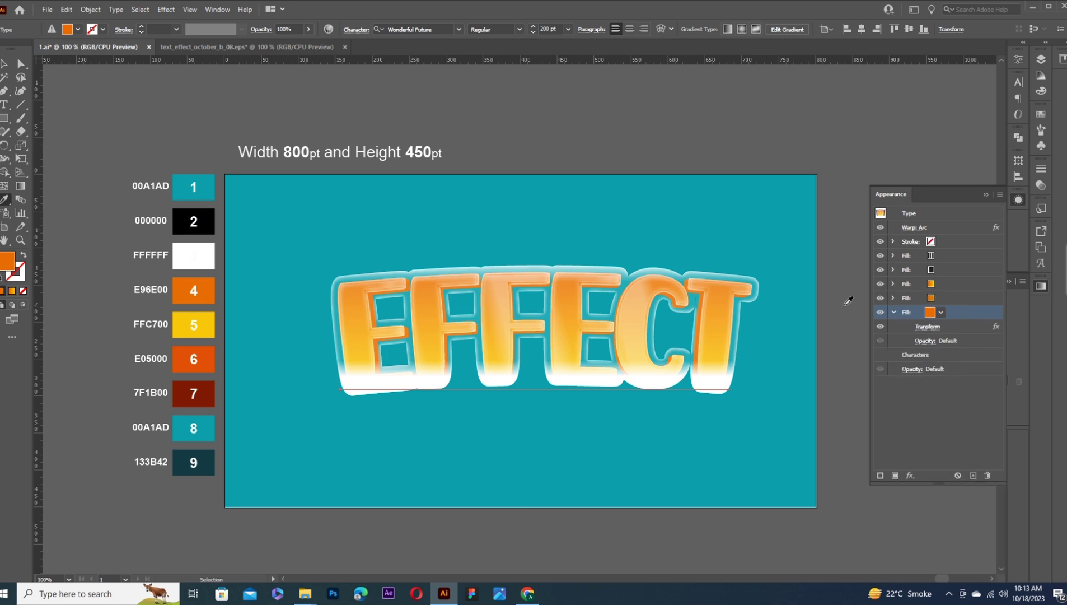
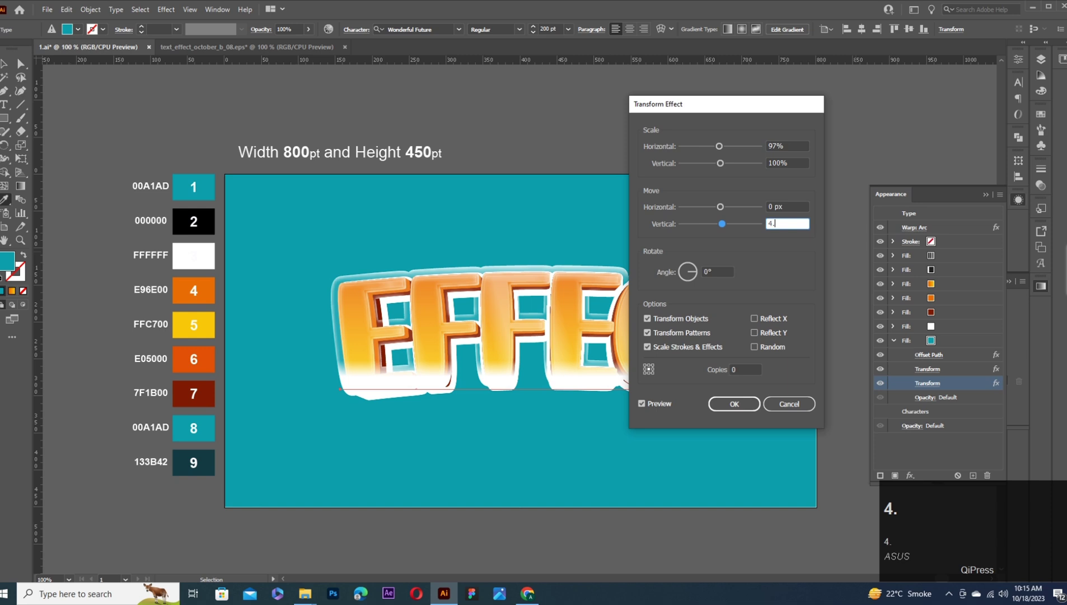
Shift the fill layer down via Transform by .8, then duplicate the teal fill layer.
{"action": "type", "text": ".8"}
{"action": "left_click", "coordinate": [747, 406]}
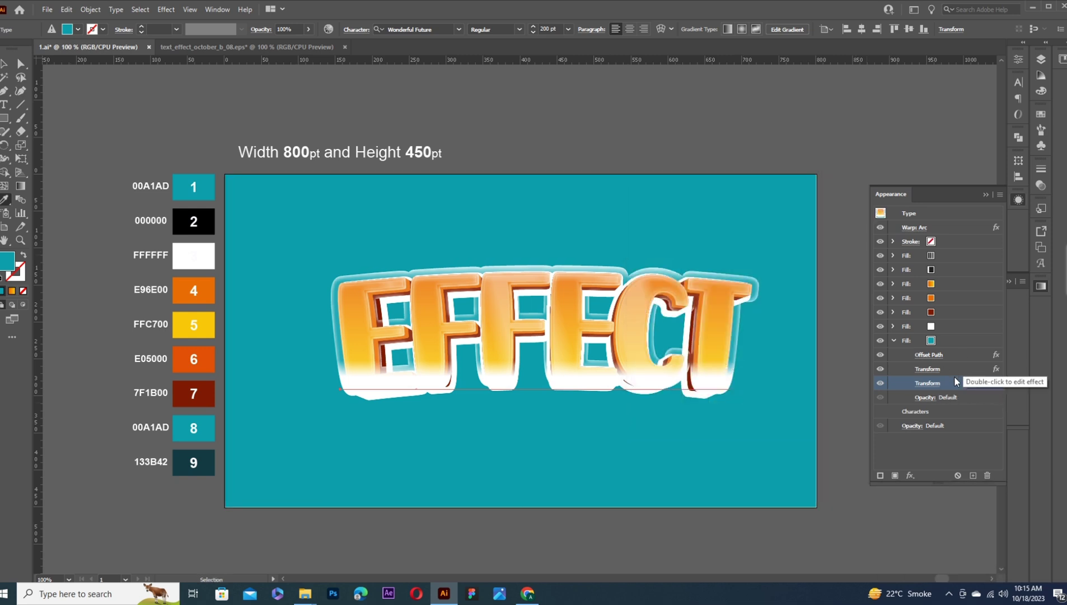
{"action": "left_click", "coordinate": [957, 343]}
{"action": "left_click", "coordinate": [977, 478]}
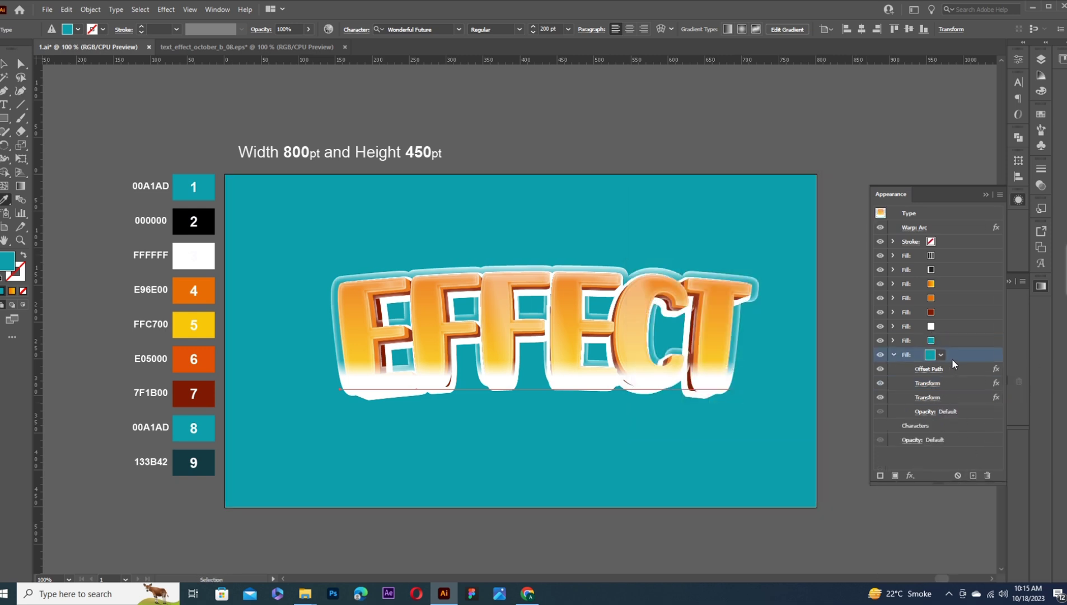
Give the outer fill a dark-to-teal gradient running vertically at -90°.
{"action": "left_click", "coordinate": [1025, 314]}
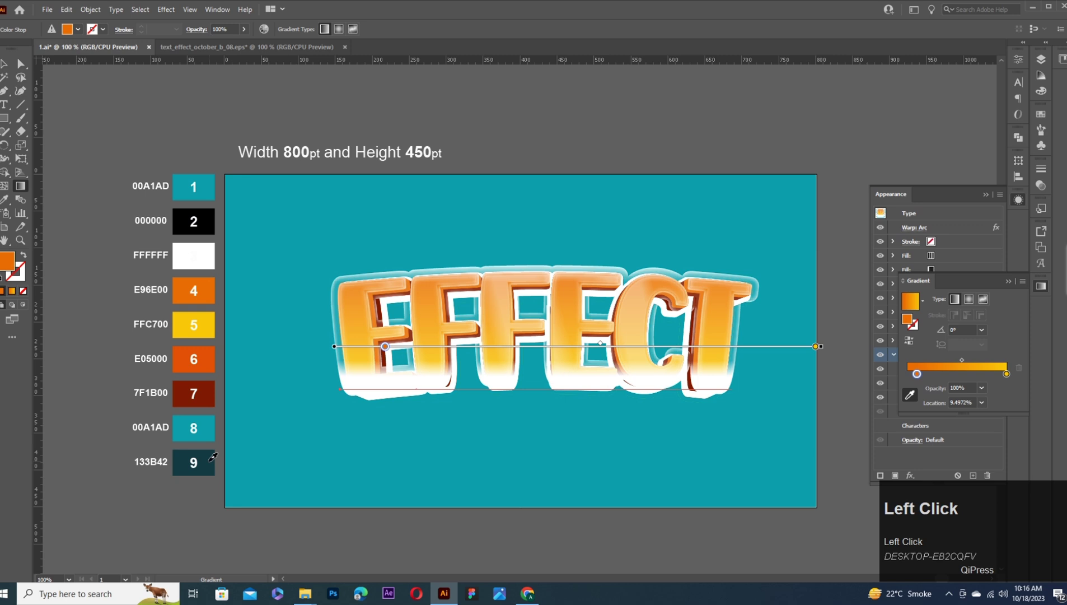
{"action": "left_click_drag", "start_coordinate": [1010, 377], "coordinate": [913, 379]}
{"action": "left_click_drag", "start_coordinate": [913, 379], "coordinate": [938, 378]}
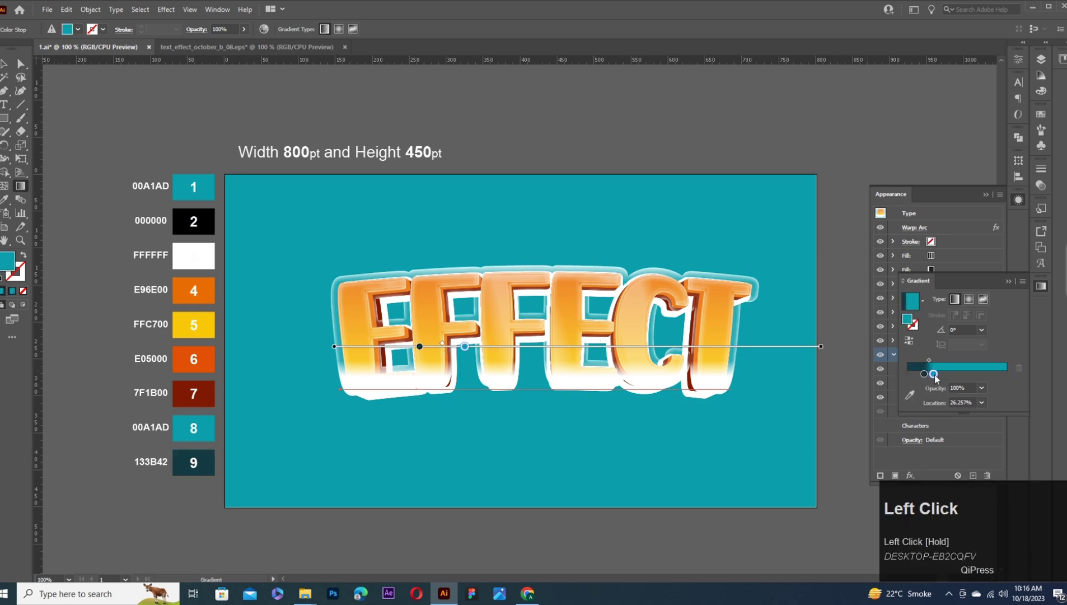
{"action": "left_click", "coordinate": [321, 47]}
{"action": "left_click", "coordinate": [119, 46]}
{"action": "left_click_drag", "start_coordinate": [940, 377], "coordinate": [940, 378]}
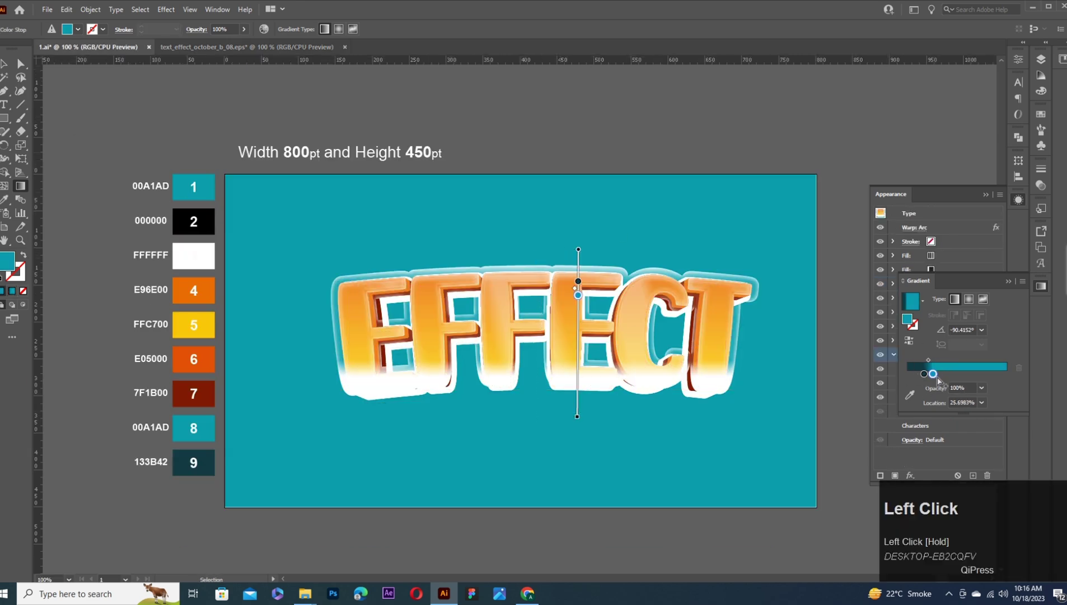
Change the fill's Offset Path to 2.5 px and duplicate the teal gradient fill.
{"action": "left_click", "coordinate": [1011, 282]}
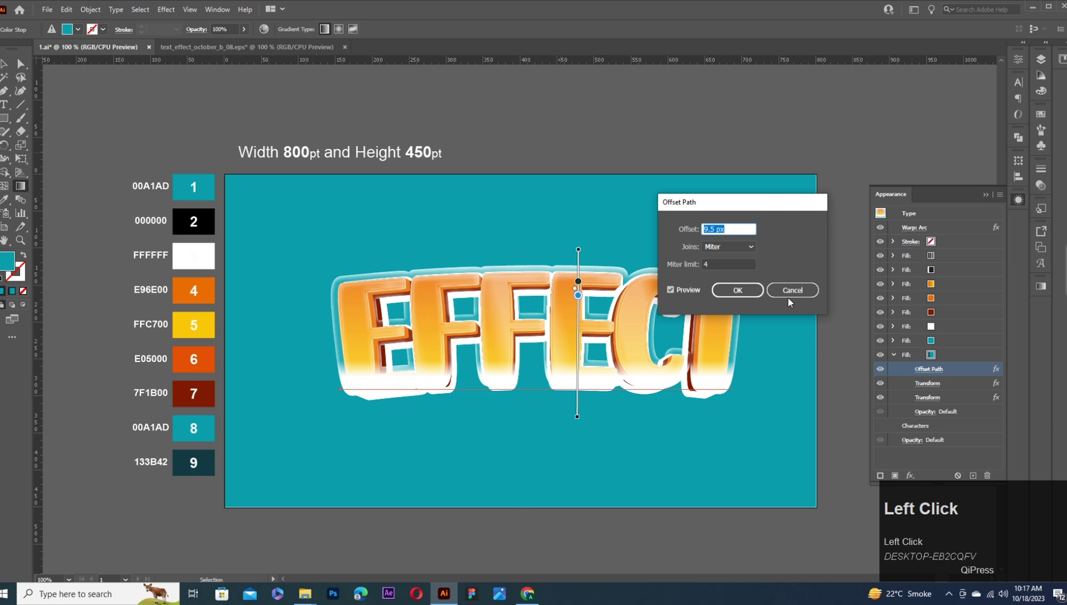
{"action": "left_click", "coordinate": [936, 387]}
{"action": "key", "text": "2"}
{"action": "left_click", "coordinate": [744, 407]}
{"action": "left_click", "coordinate": [973, 475]}
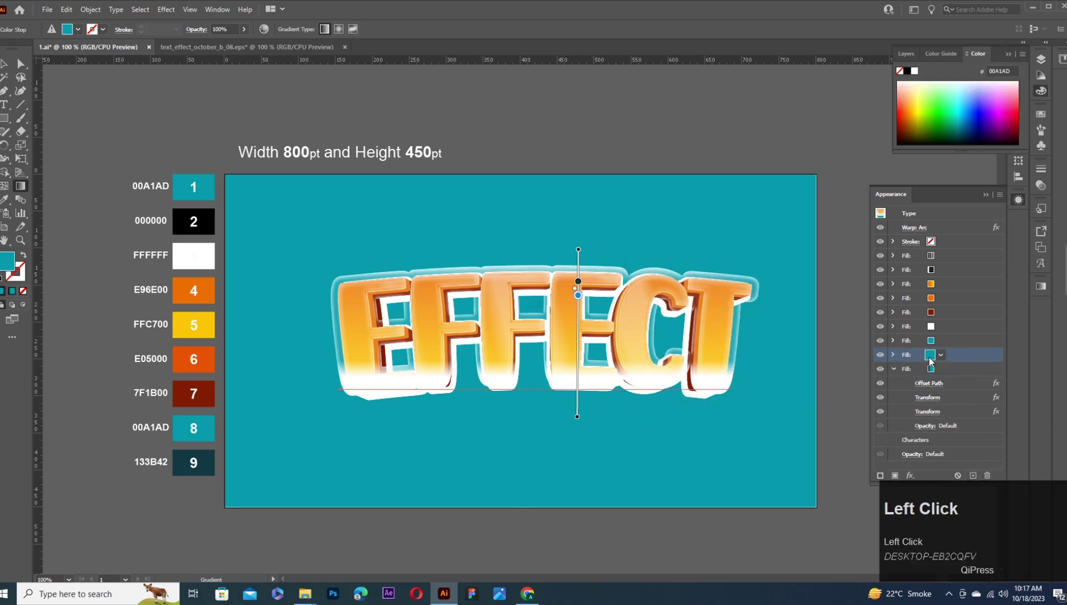
Make the bottom fill black and shift its Transform further below the word.
{"action": "left_click", "coordinate": [10, 202]}
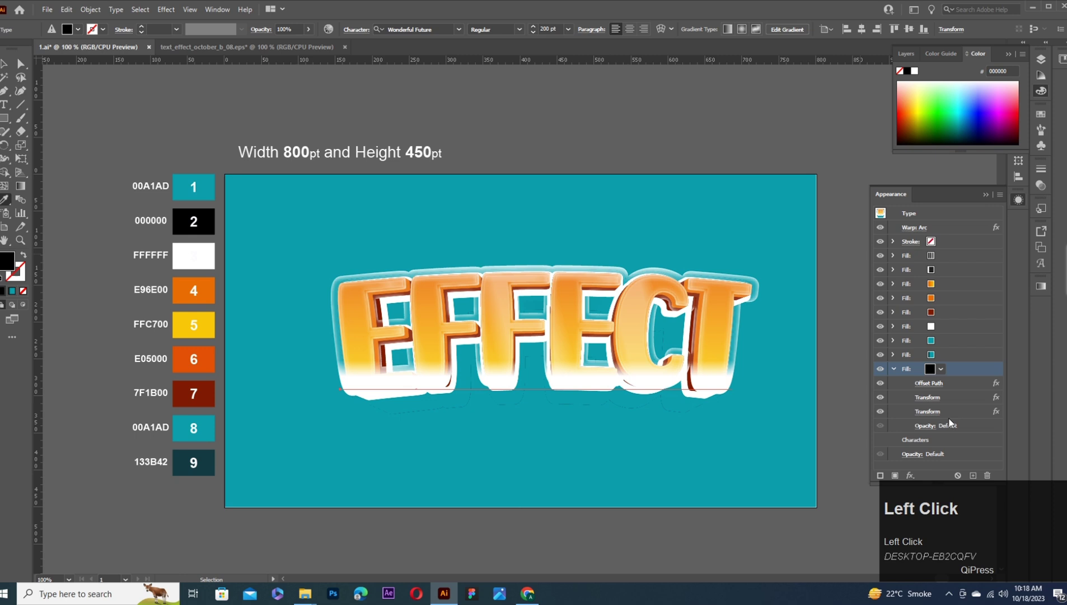
{"action": "left_click", "coordinate": [936, 385]}
{"action": "key", "text": "3"}
{"action": "left_click", "coordinate": [739, 406]}
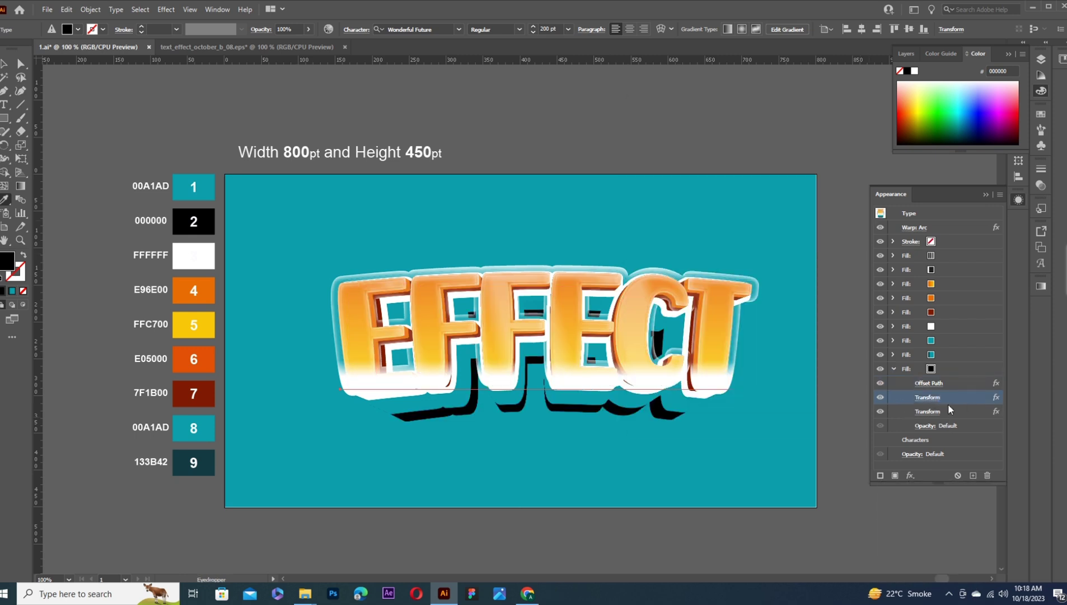
Add a Gaussian Blur to the shadow fill and blend it at 75% Overlay.
{"action": "left_click", "coordinate": [951, 373]}
{"action": "left_click", "coordinate": [877, 376]}
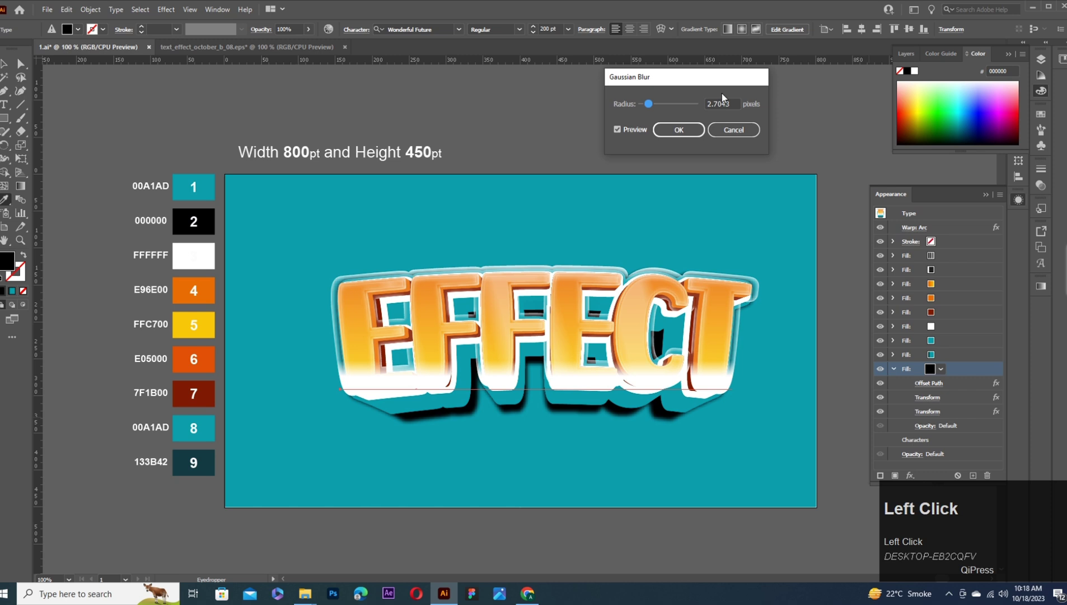
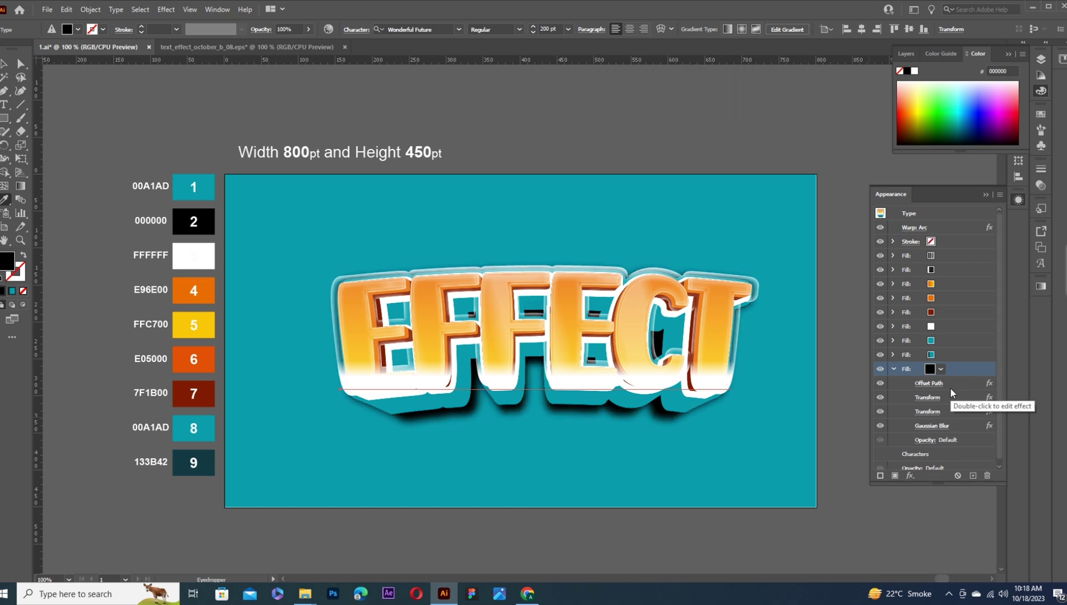
{"action": "left_click", "coordinate": [929, 444]}
{"action": "key", "text": "7"}
{"action": "left_click", "coordinate": [856, 463]}
{"action": "left_click", "coordinate": [849, 351]}
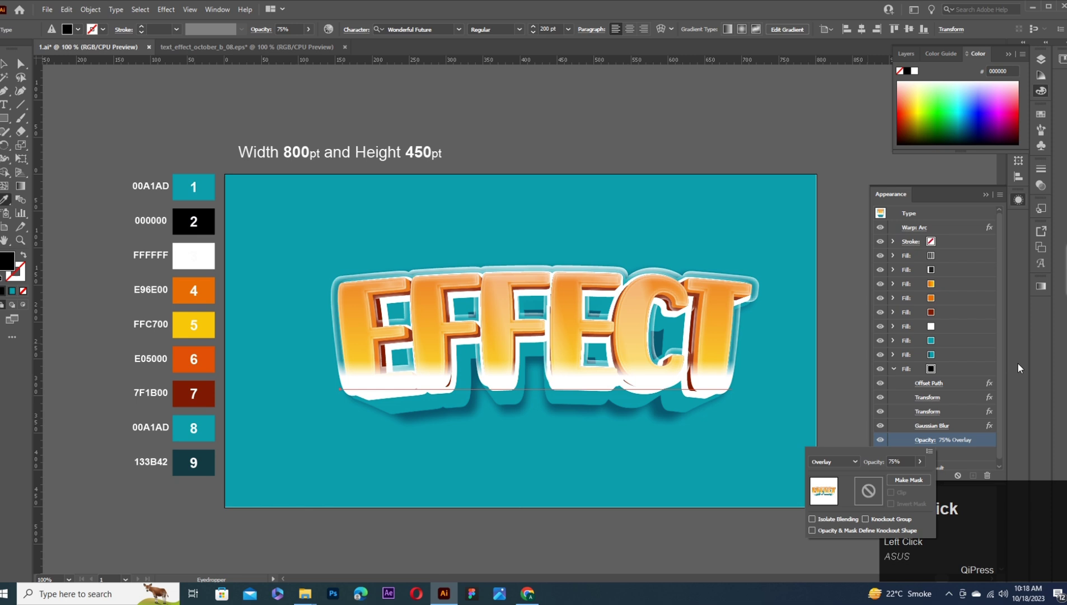
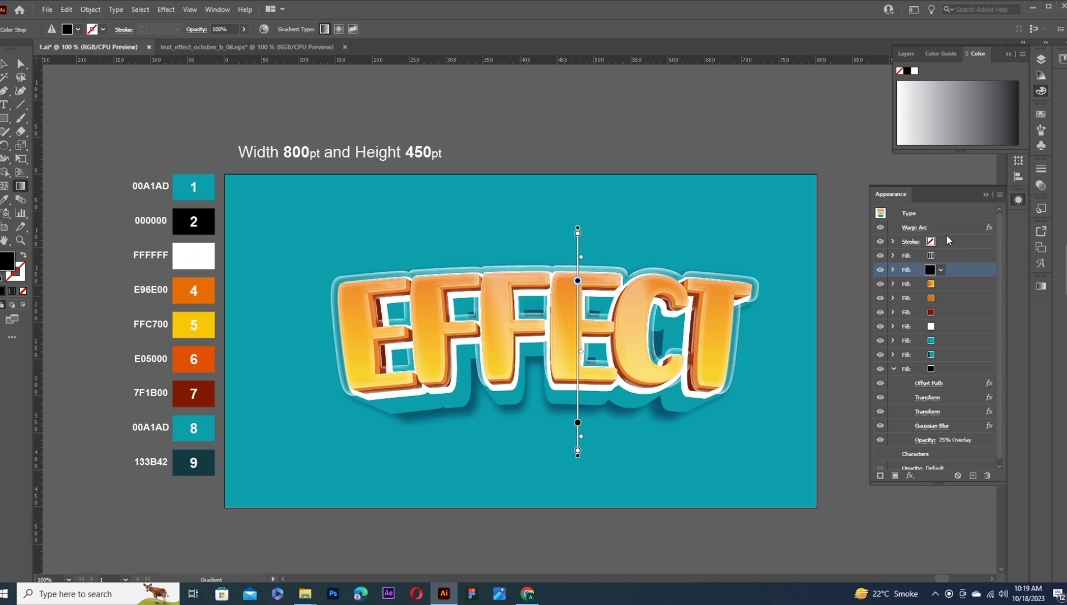
{"action": "left_click", "coordinate": [956, 243]}
{"action": "left_click", "coordinate": [954, 355]}
{"action": "left_click", "coordinate": [27, 185]}
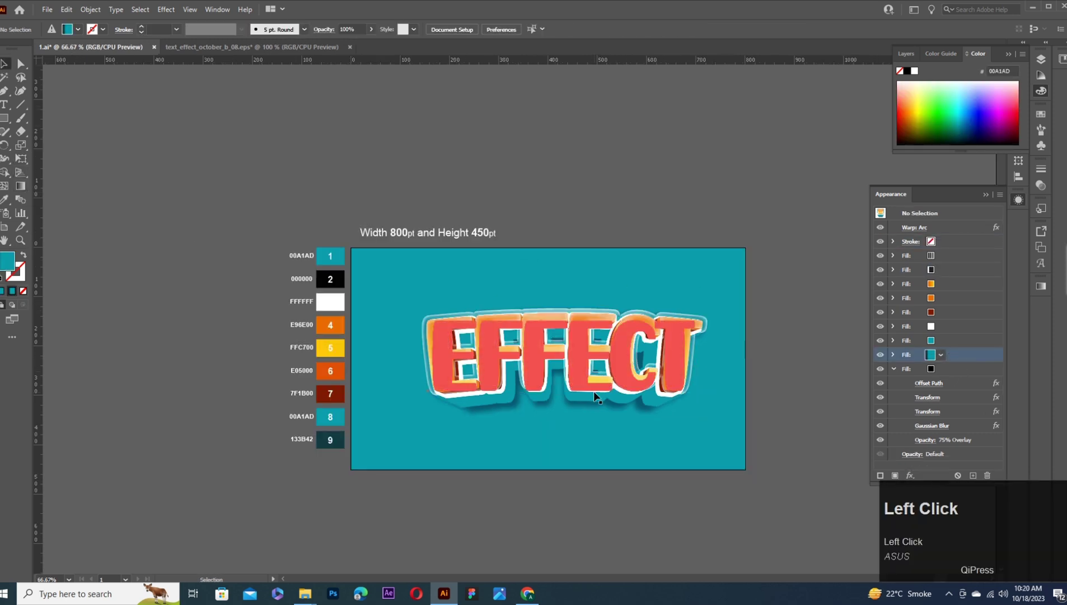